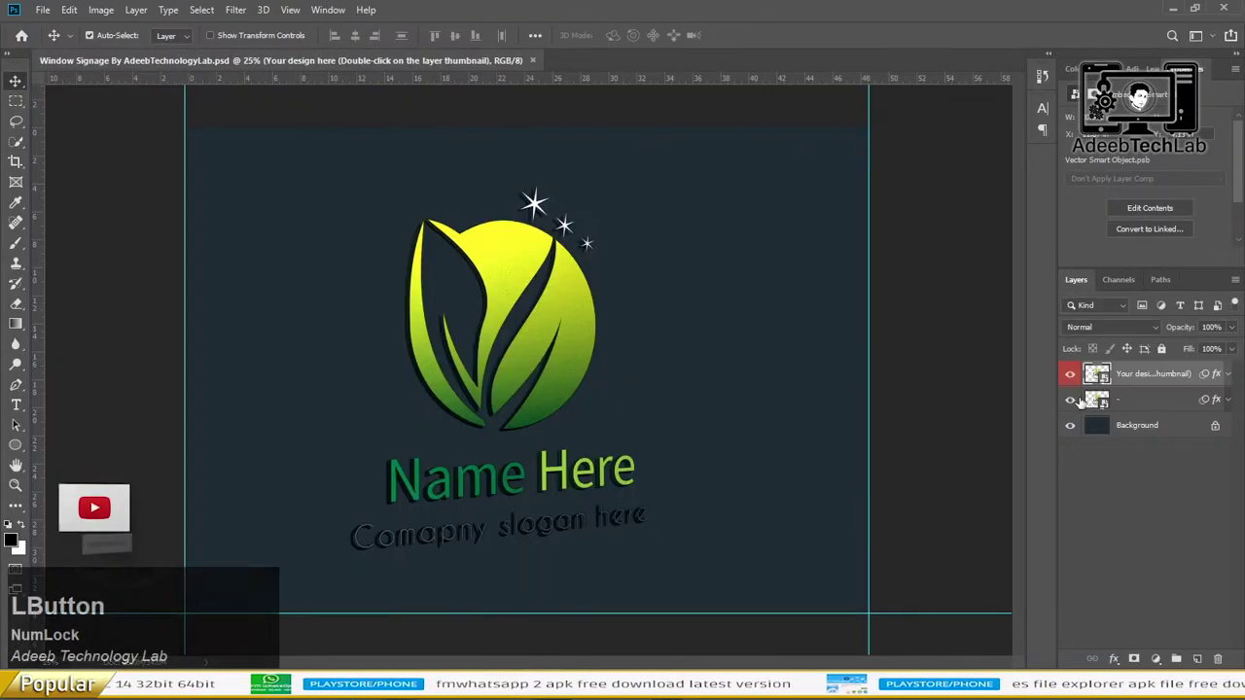
Open the 'Your design here' smart object's contents showing the leaf placeholder logo.
left_click(1107, 379)
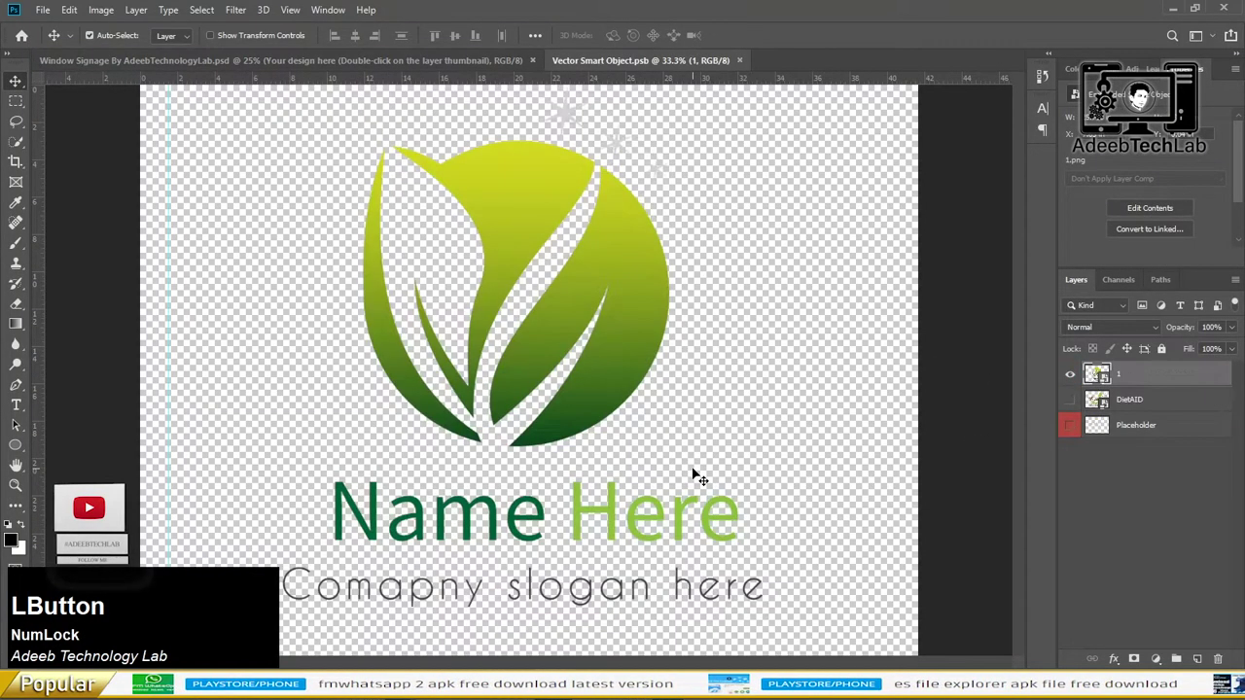
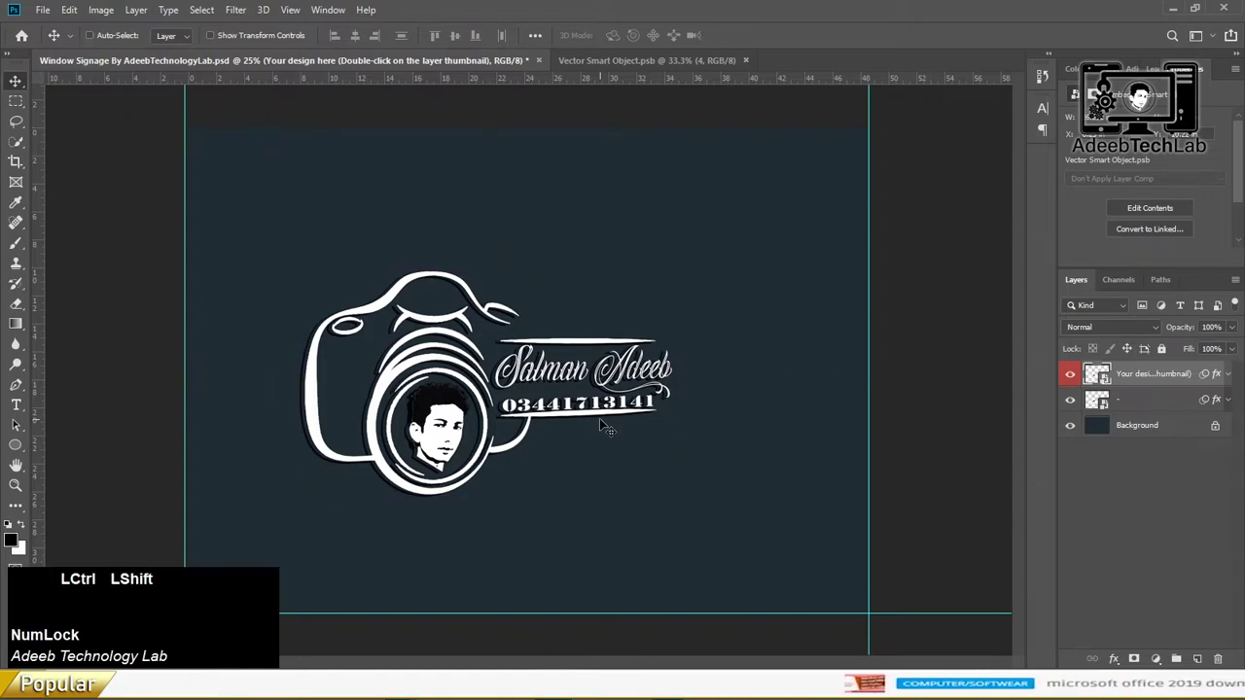
Save the finished signage mockup as a Photoshop PSD file via Save As.
key("ctrl+shift+s")
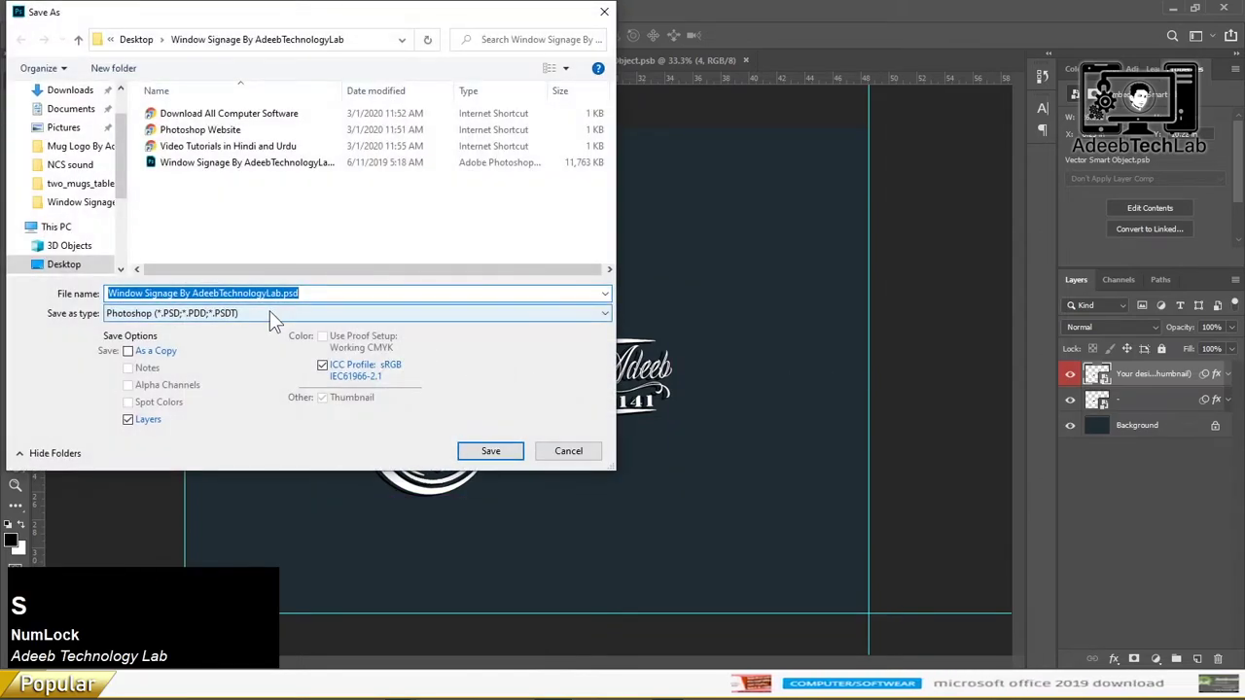
left_click(277, 322)
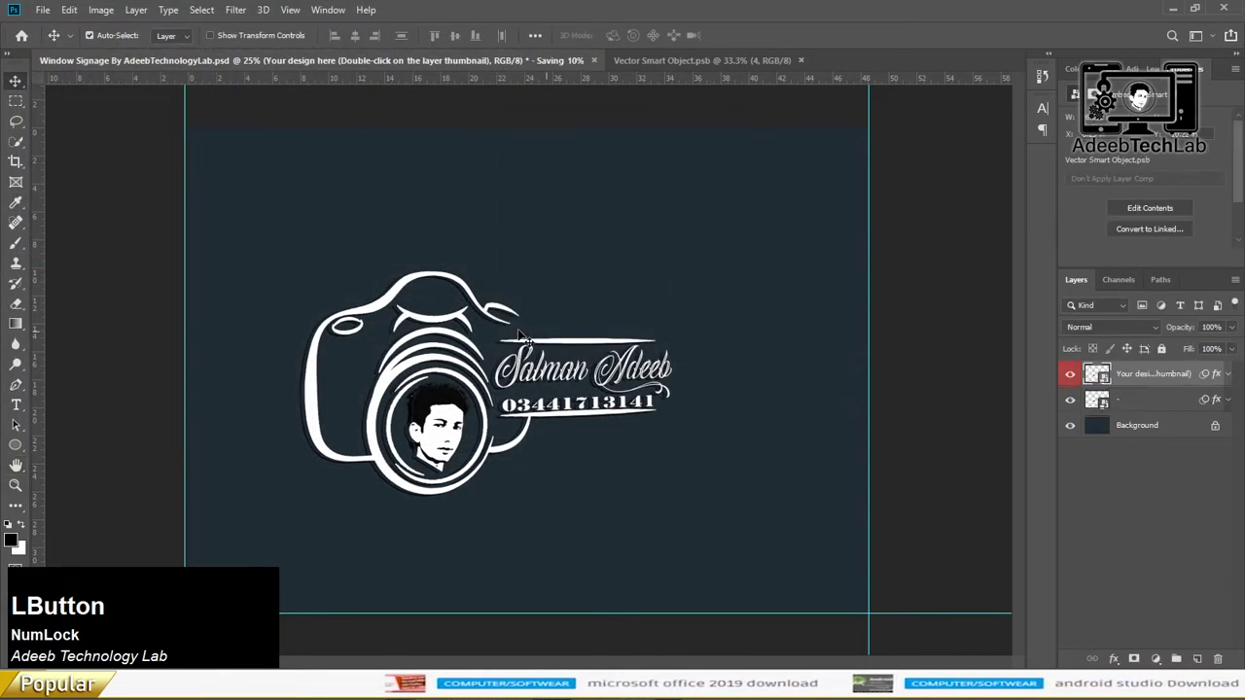
Save once more, then close the Window Signage PSD and Vector Smart Object.psb documents.
key("s")
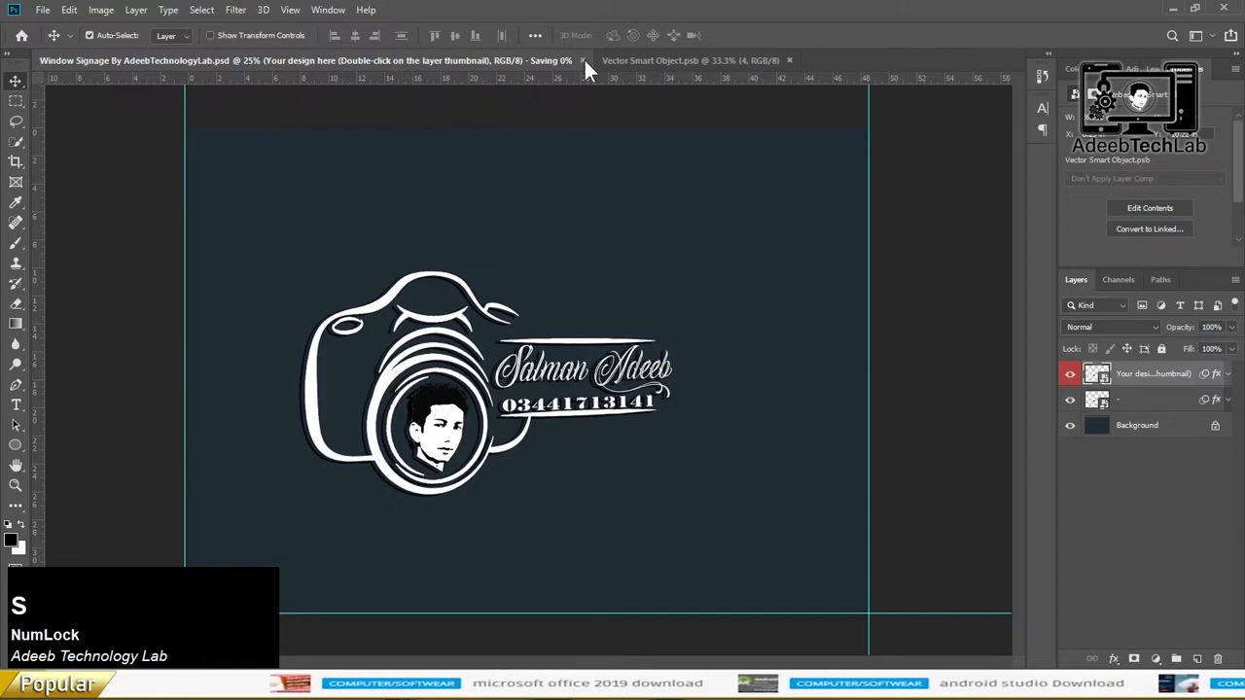
left_click(541, 69)
left_click(291, 70)
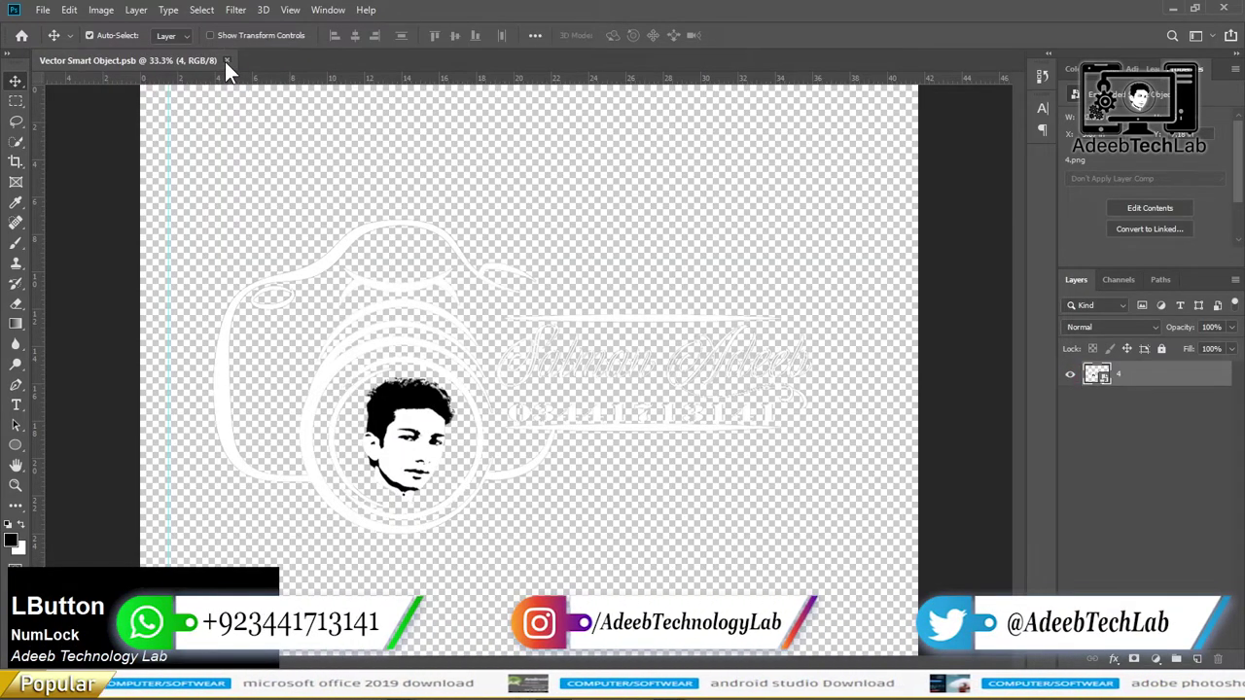